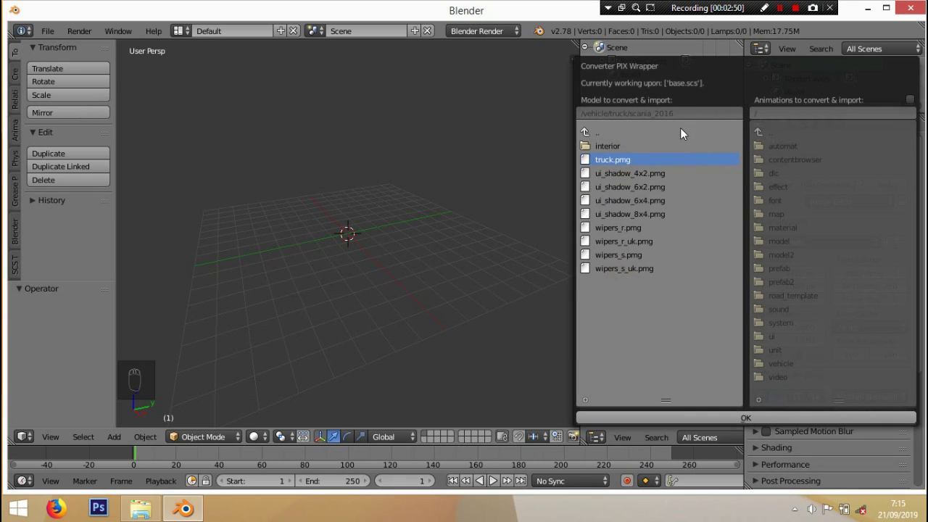
Step: Import the scania_2016 truck model from base.scs through the SCS converter browser
drag(125, 41, 178, 119)
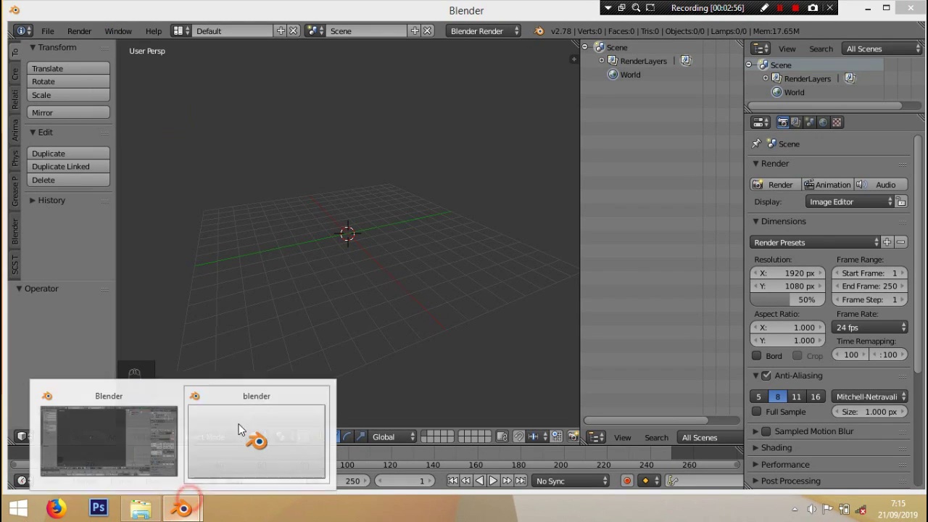
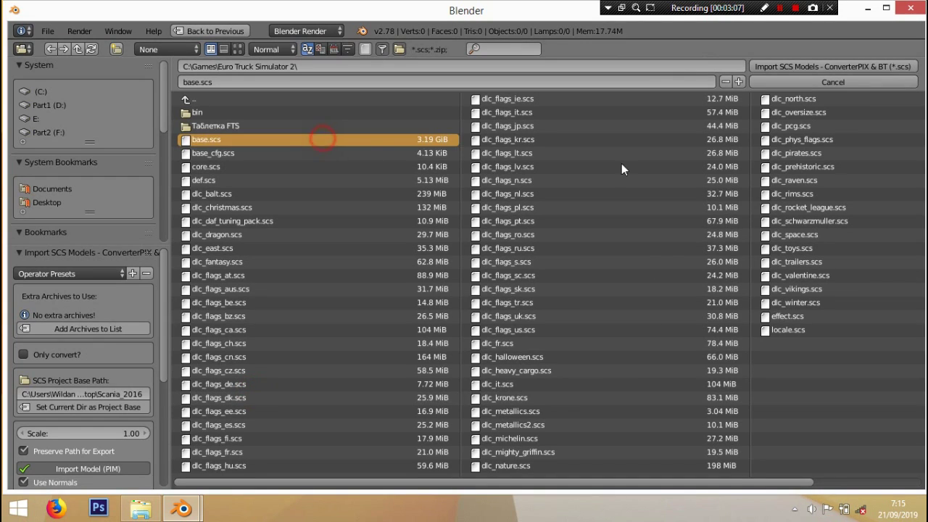
drag(845, 73, 316, 408)
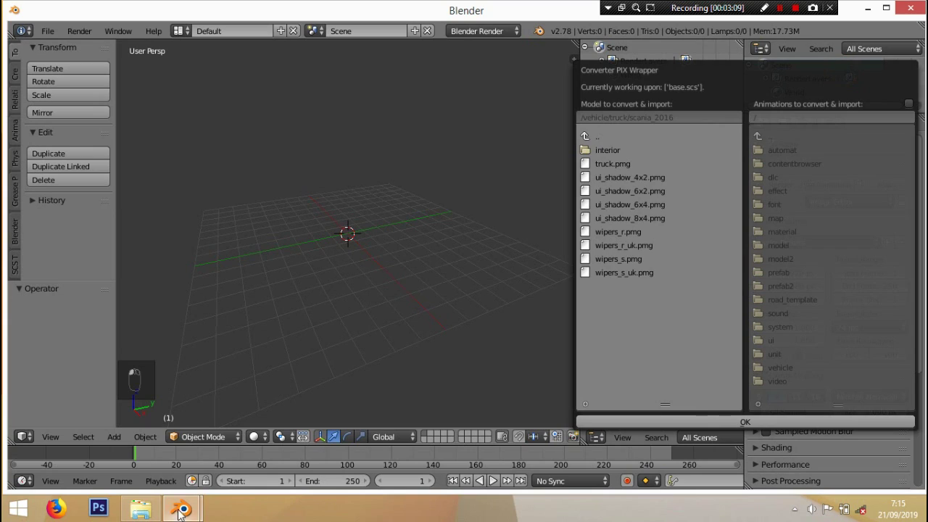
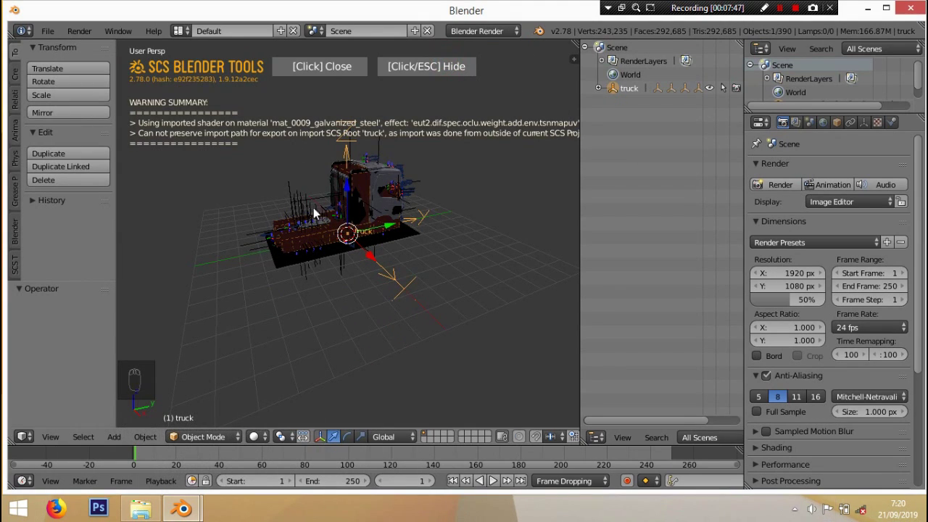
Step: Bring the imported truck closer and view it in Right Orthographic
drag(397, 219, 230, 146)
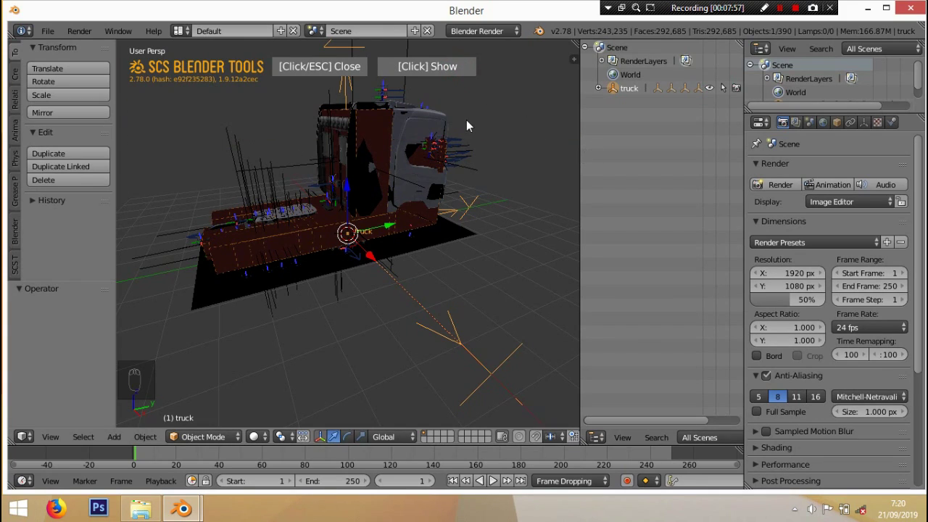
key(KP_3)
key(KP_5)
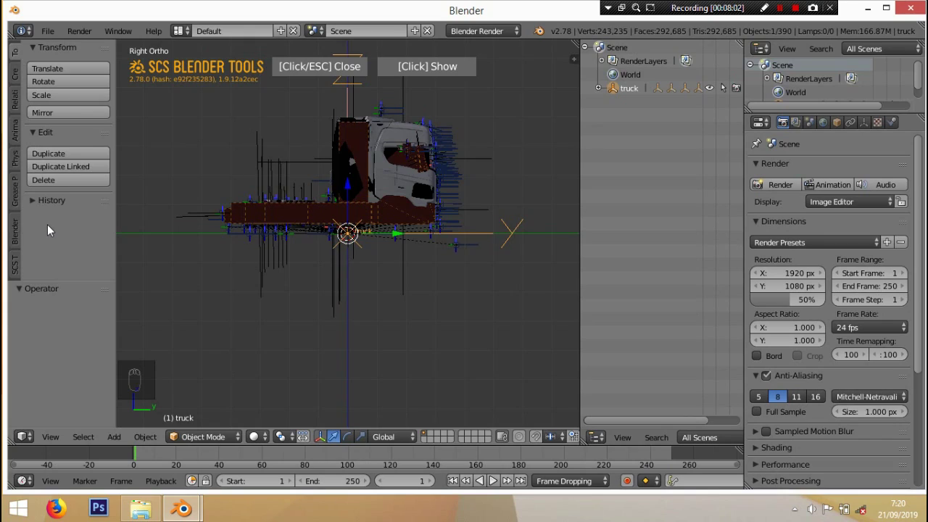
Step: Show only the truck's model objects via SCS Visibility Tools, hiding locators and helpers
drag(21, 266, 60, 112)
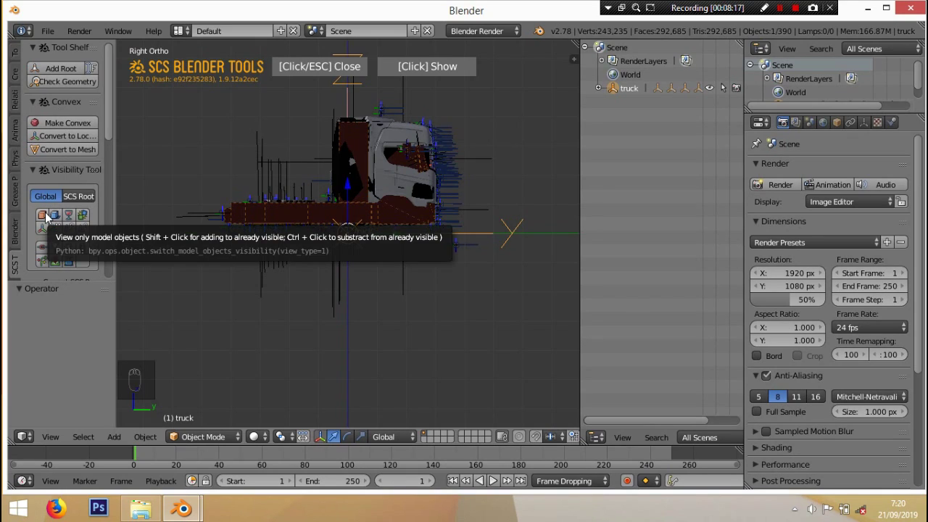
drag(50, 217, 425, 166)
drag(426, 166, 371, 154)
click(371, 154)
middle_click(370, 157)
drag(370, 159, 369, 160)
Step: Select all visible model objects and start moving them
key(a)
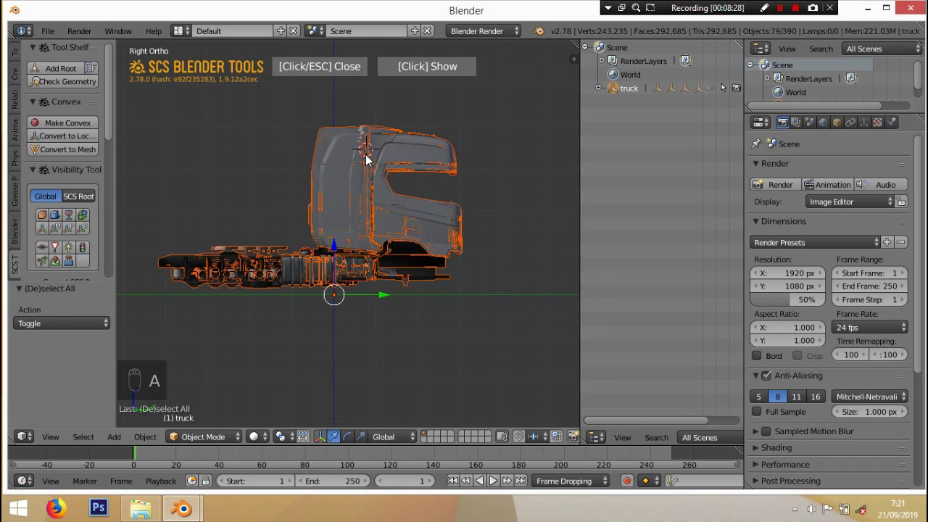
key(g)
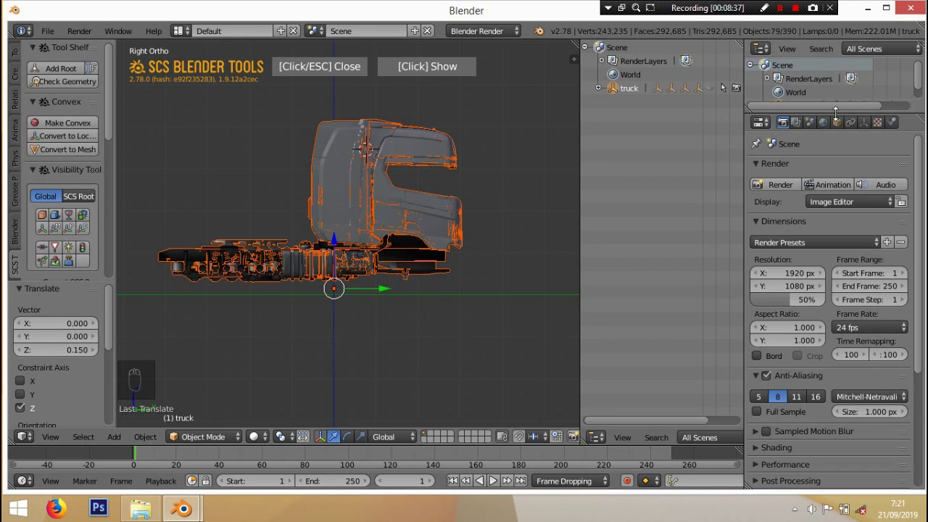
Step: Reveal the SCS Visibility and Global Tools panel and select all visible model objects
drag(845, 126, 624, 95)
drag(625, 94, 470, 185)
drag(919, 406, 802, 271)
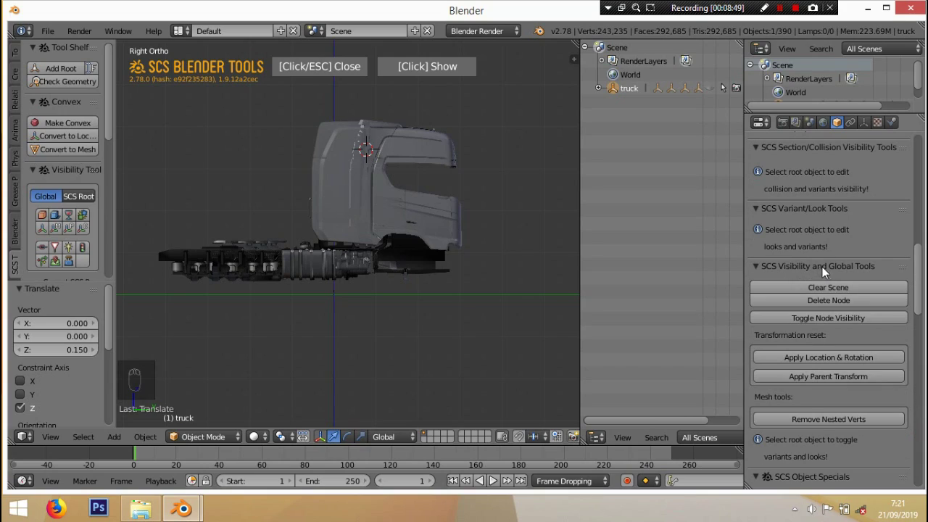
key(a)
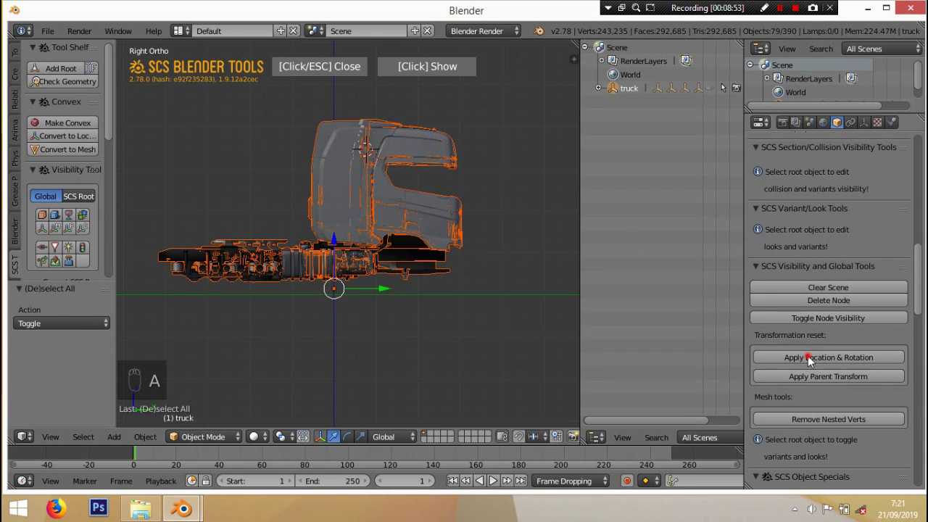
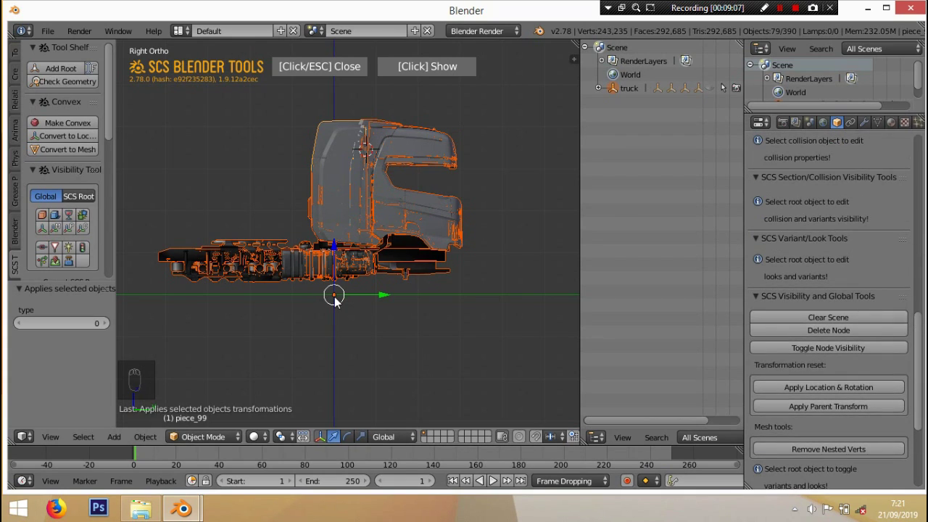
Step: Zoom in on the cab and hide all model objects, leaving the viewport empty
middle_click(339, 302)
middle_click(338, 302)
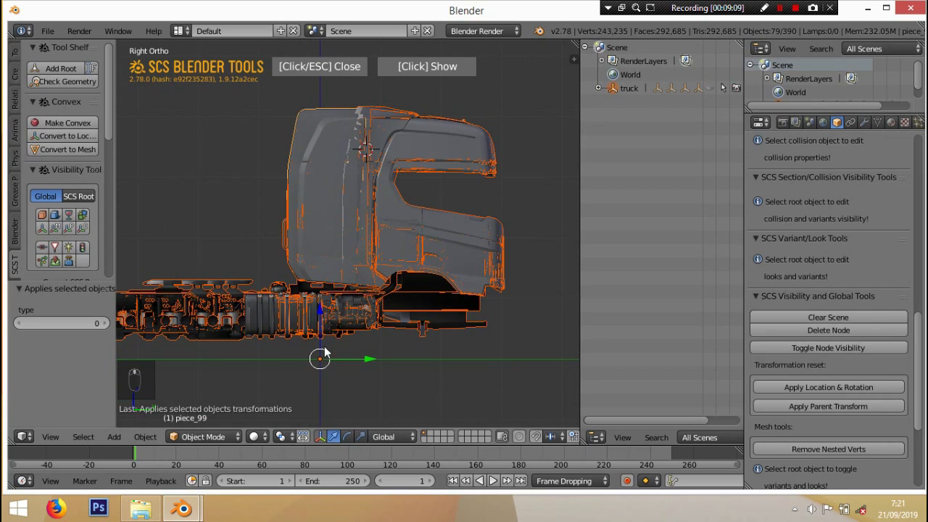
drag(326, 367, 324, 350)
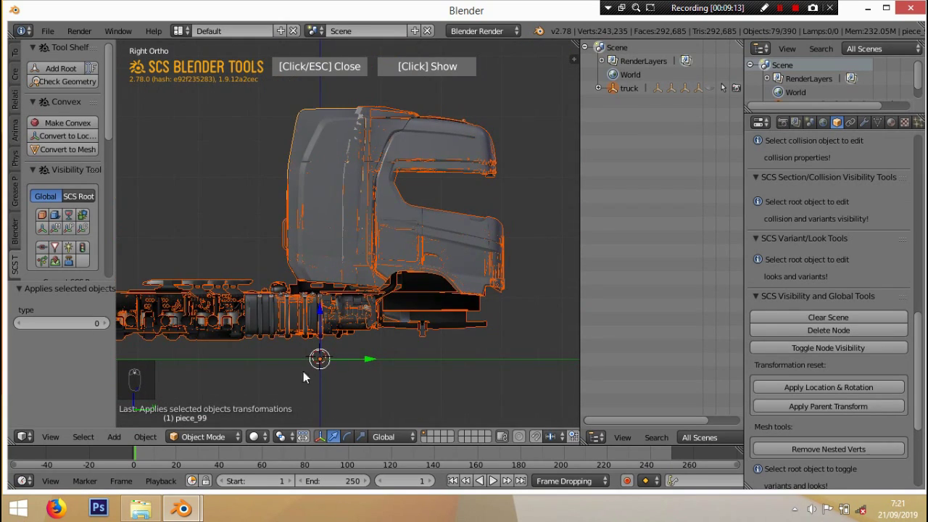
drag(327, 344, 330, 368)
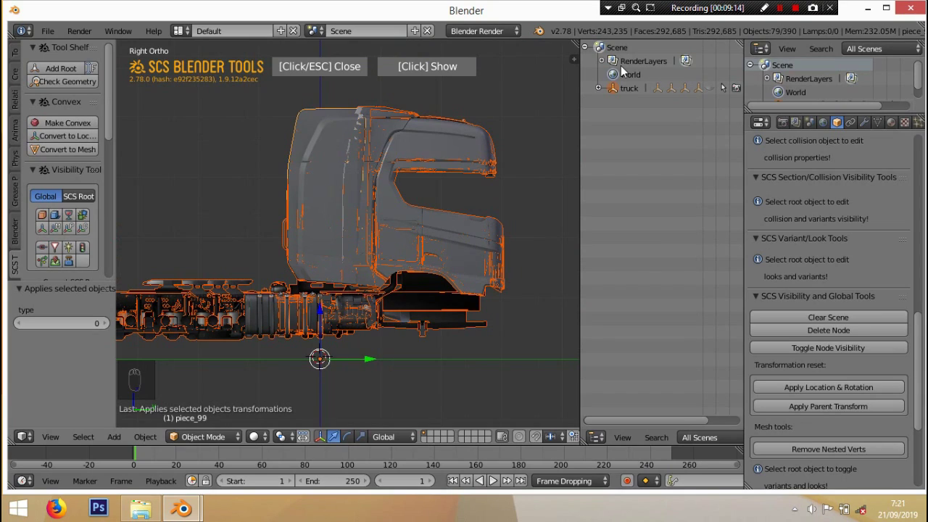
drag(461, 249, 462, 243)
key(h)
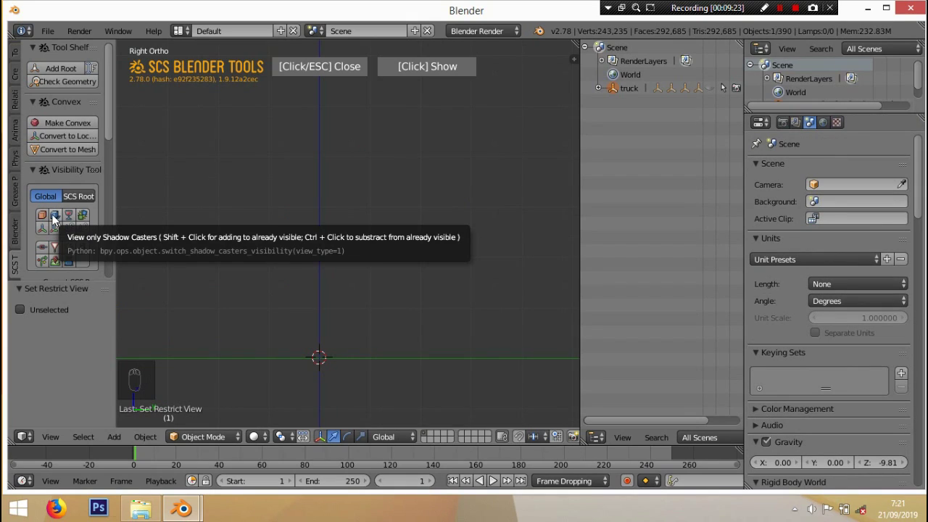
Step: Show only the shadow caster objects and orbit around their dark silhouettes
drag(61, 219, 370, 270)
middle_click(370, 270)
middle_click(371, 262)
middle_click(373, 256)
middle_click(381, 254)
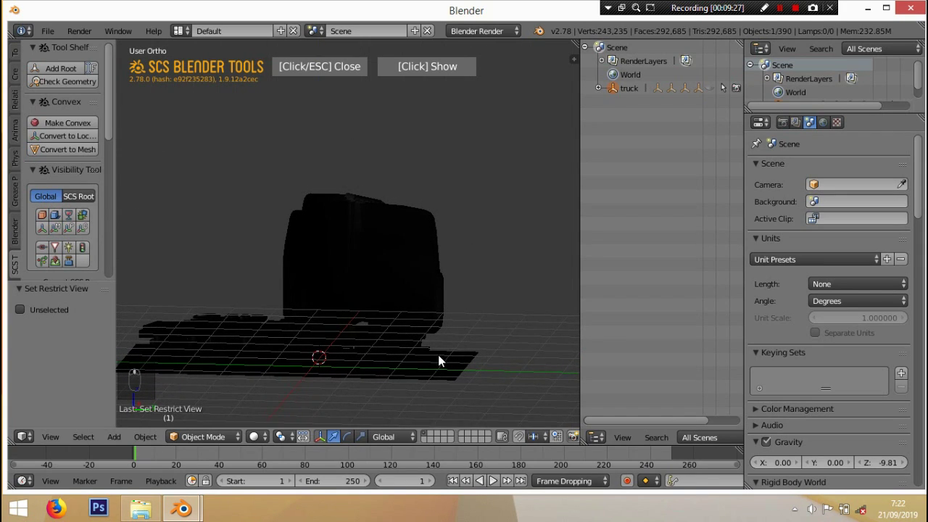
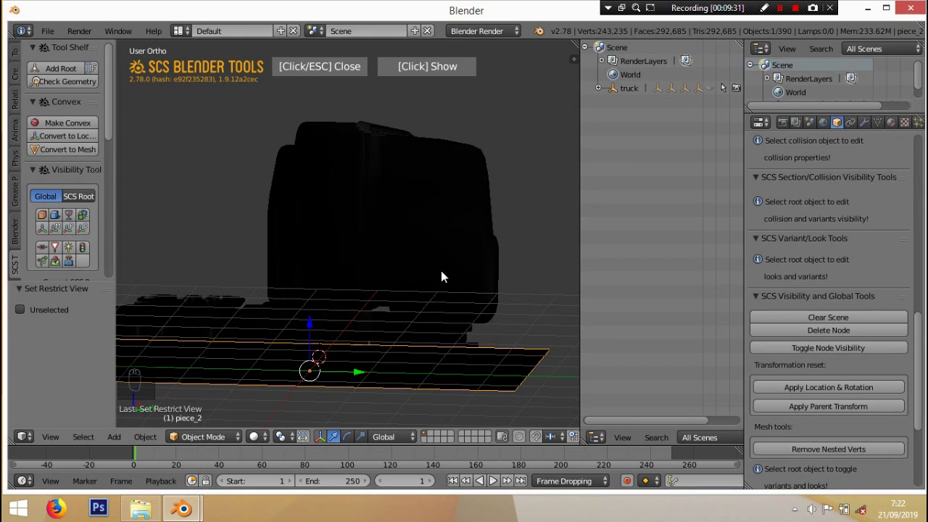
key(h)
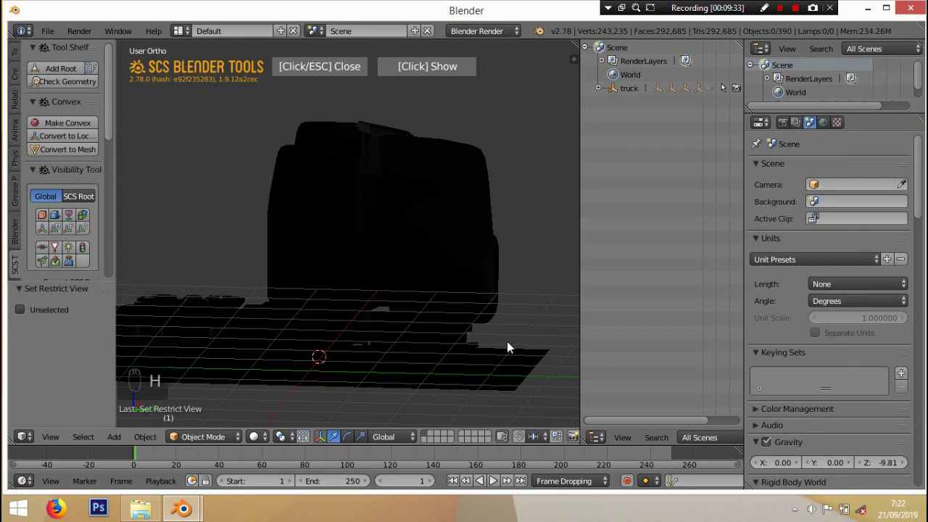
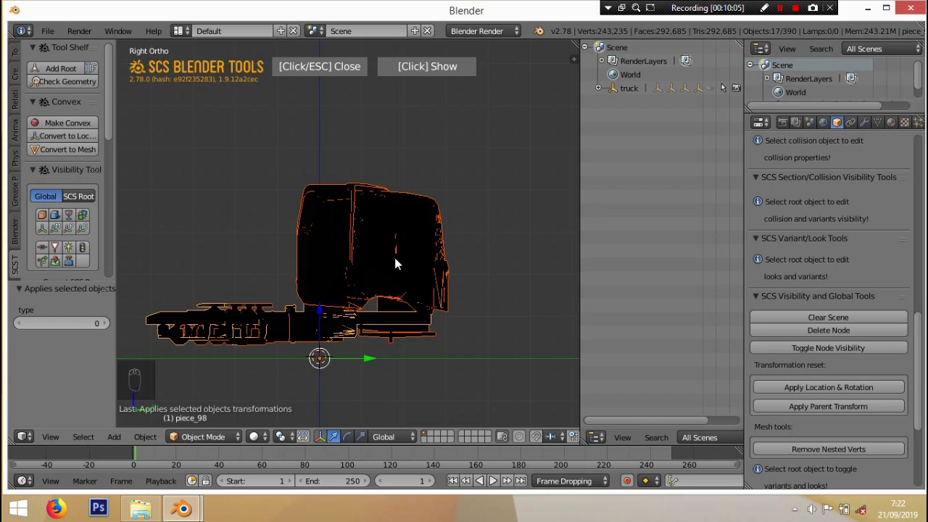
Step: Hide the shadow casters, show the collision objects on their own and select both window pieces
key(h)
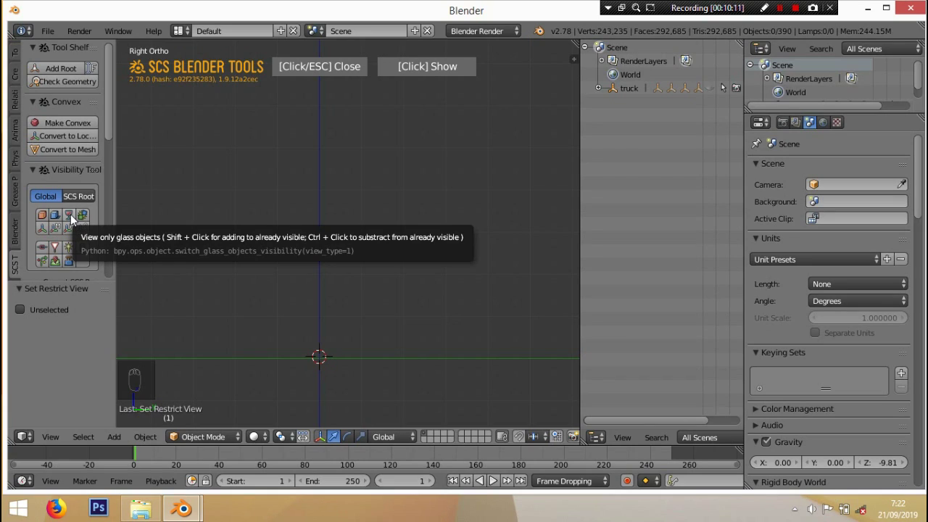
drag(74, 218, 445, 209)
key(a)
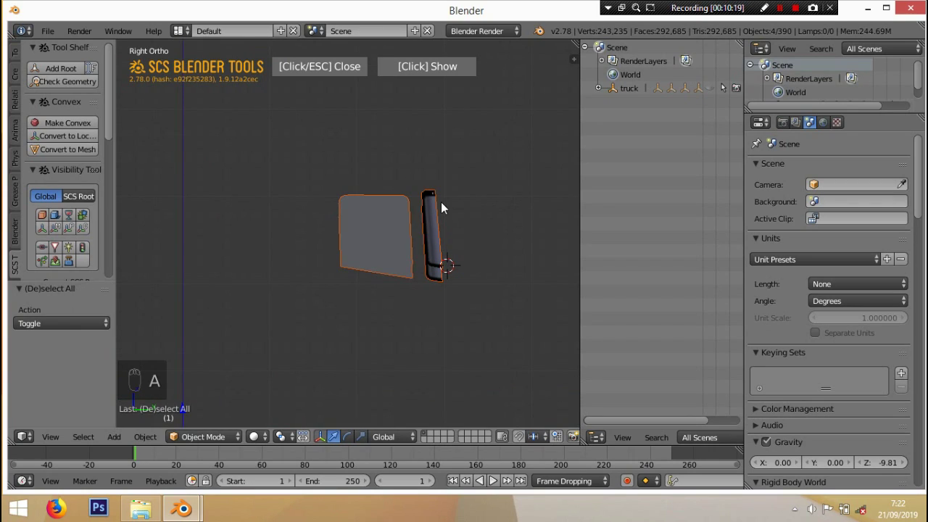
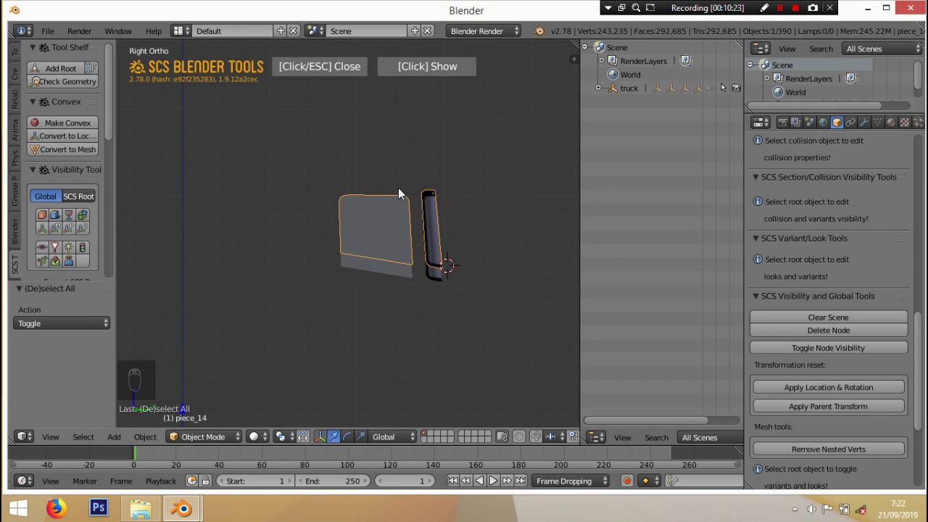
key(a)
key(a)
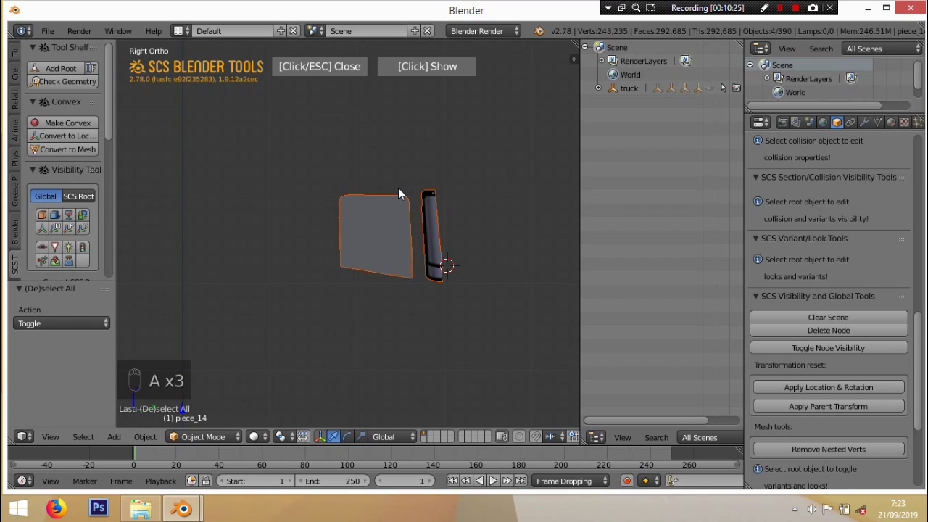
key(g)
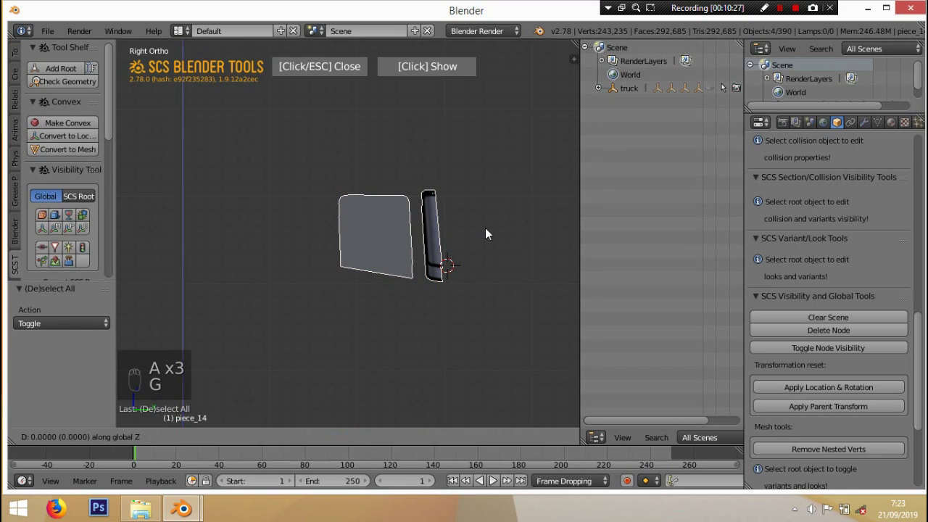
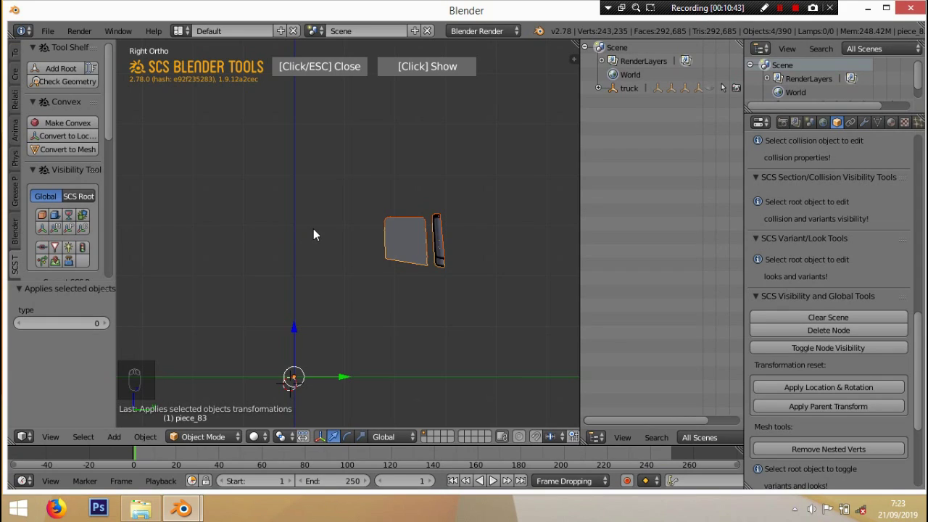
Step: Select both remaining window pieces and hide them, emptying the viewport
key(a)
key(a)
key(h)
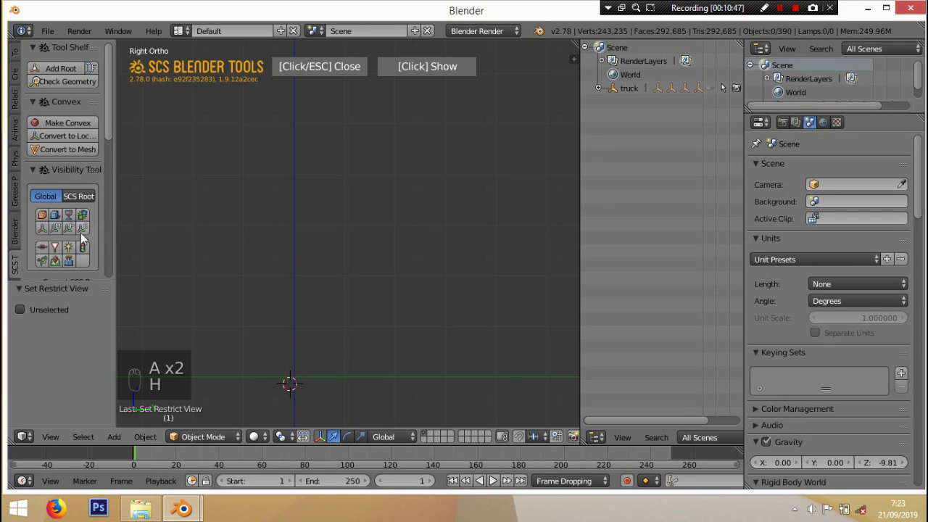
click(85, 237)
drag(298, 234, 390, 337)
drag(390, 338, 357, 359)
key(a)
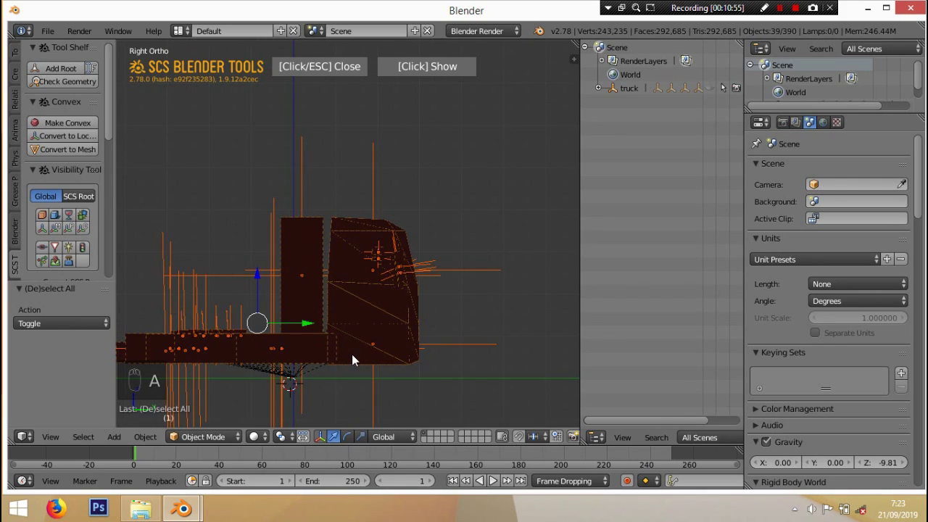
key(a)
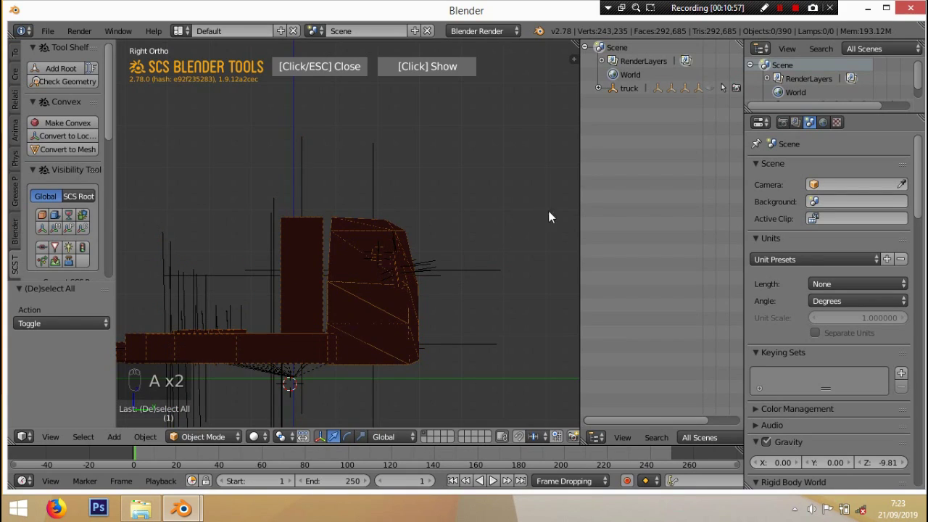
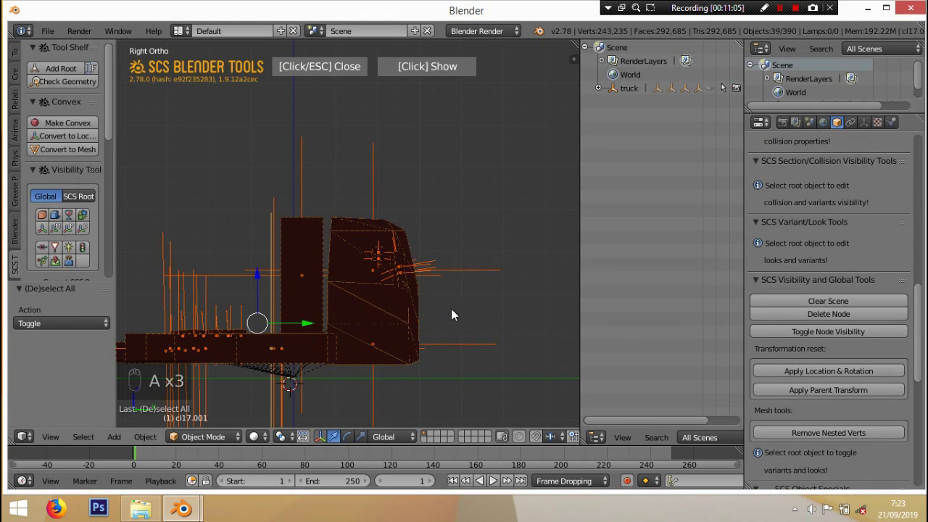
key(g)
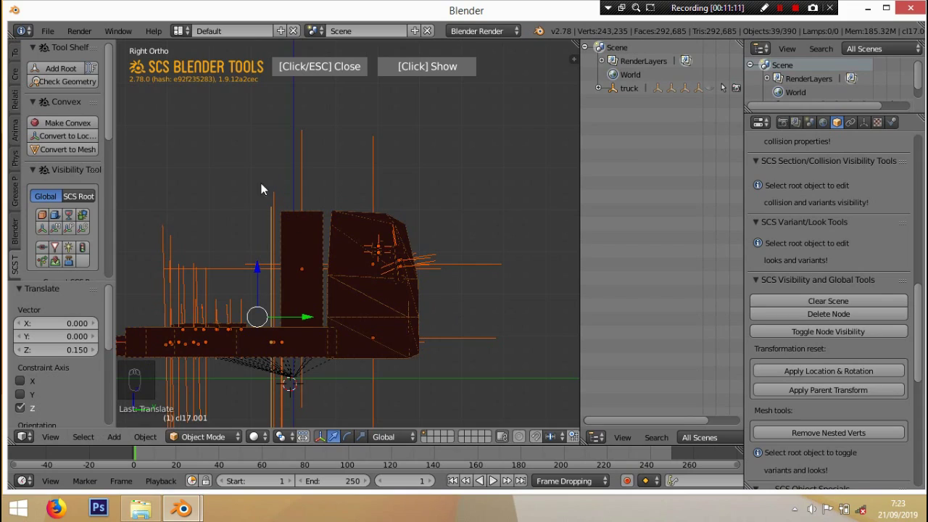
drag(835, 401, 205, 350)
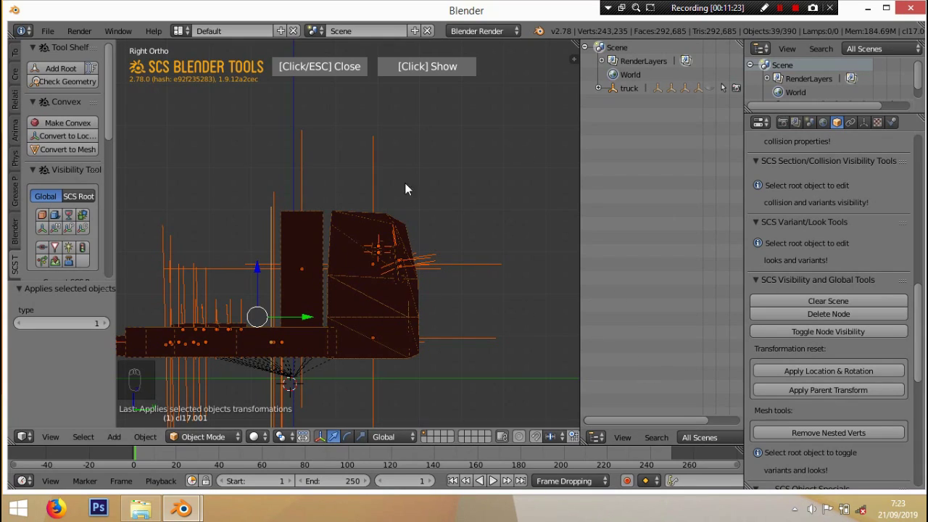
key(h)
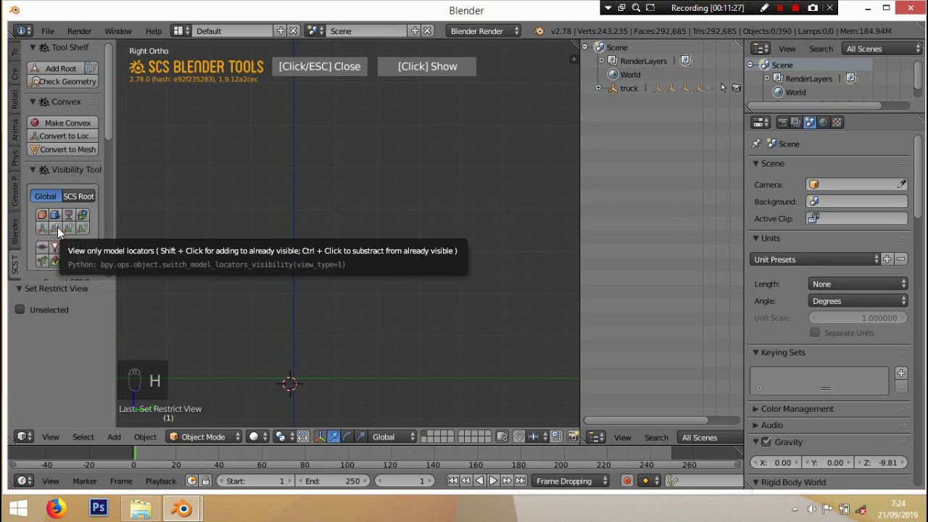
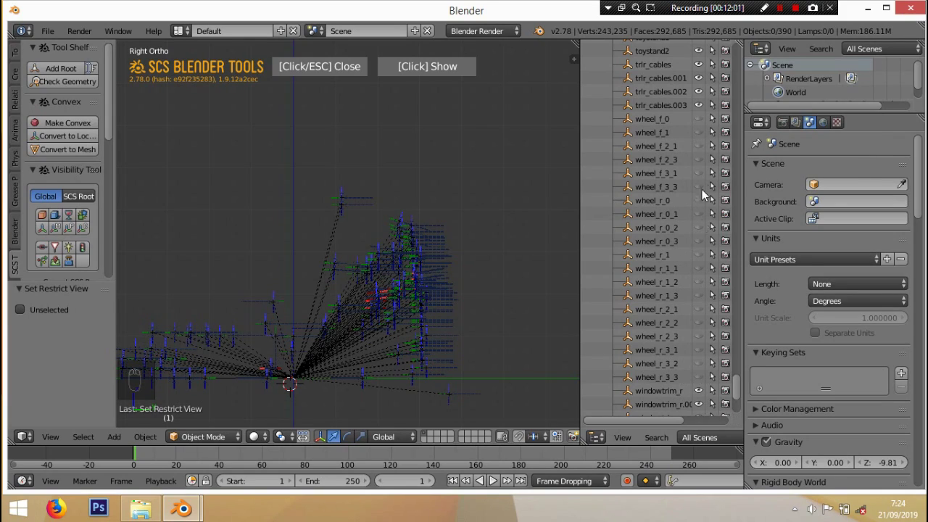
Step: Scroll the truck's children in the Outliner and frame the locator empties in the viewport
drag(744, 391, 746, 359)
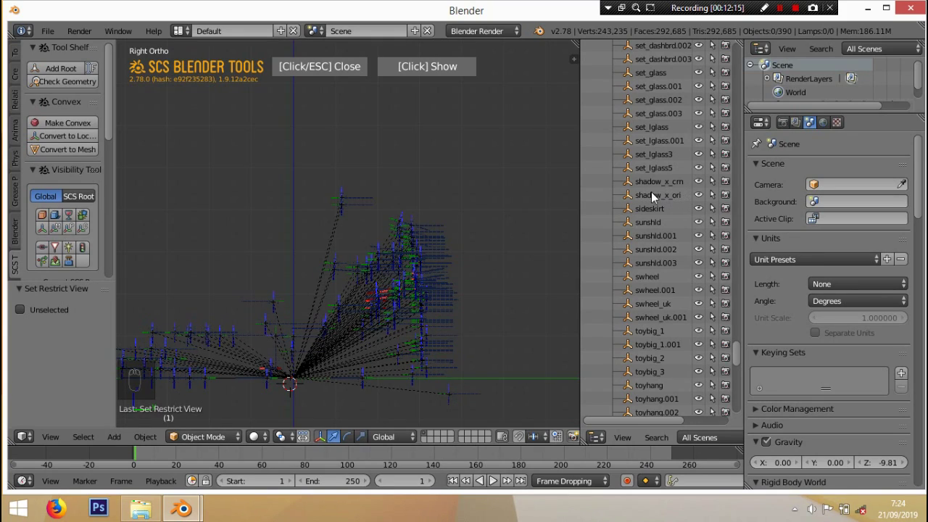
drag(702, 192, 349, 383)
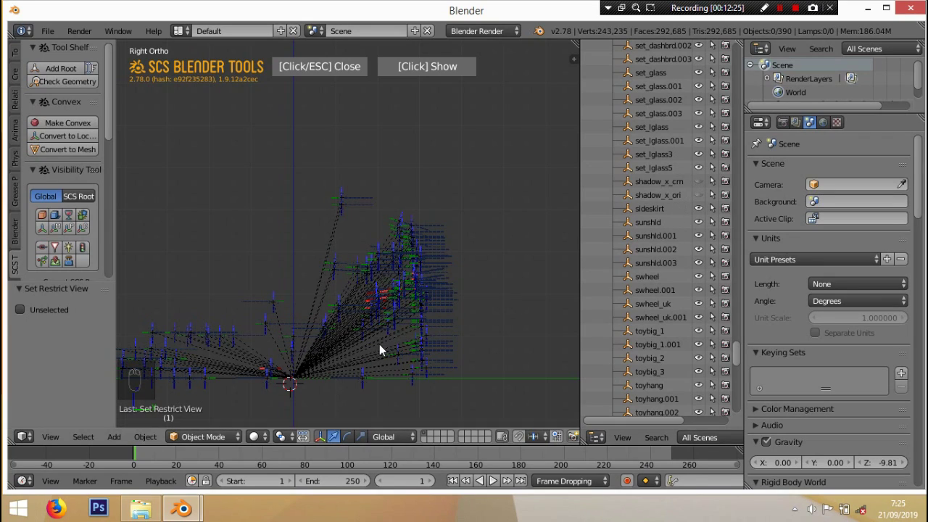
drag(383, 348, 289, 392)
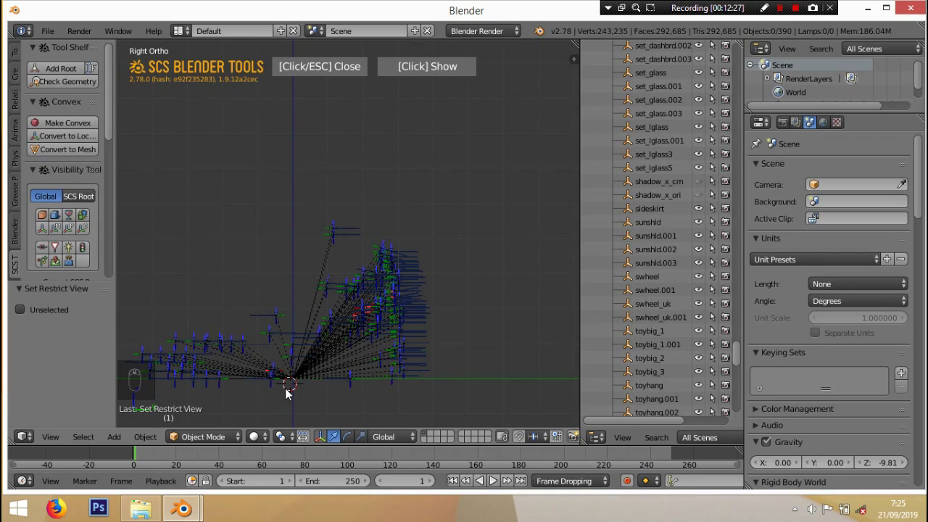
key(a)
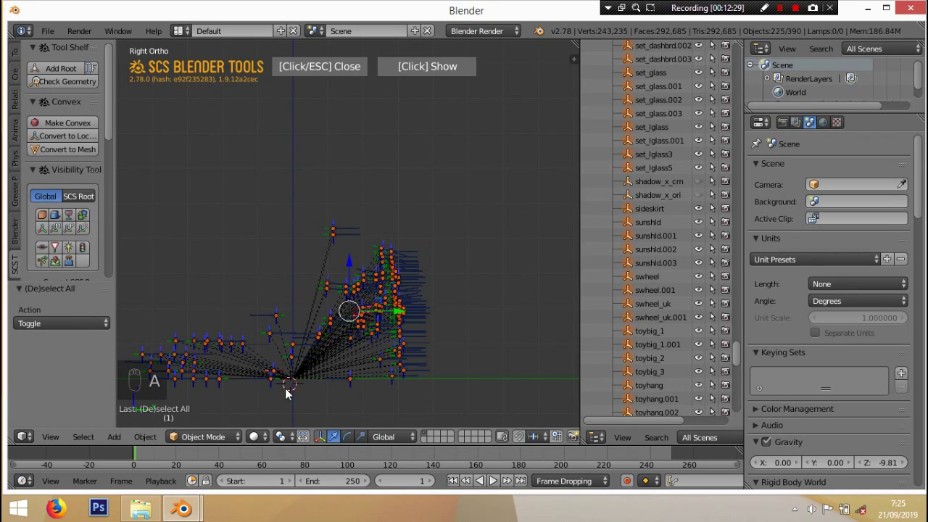
key(g)
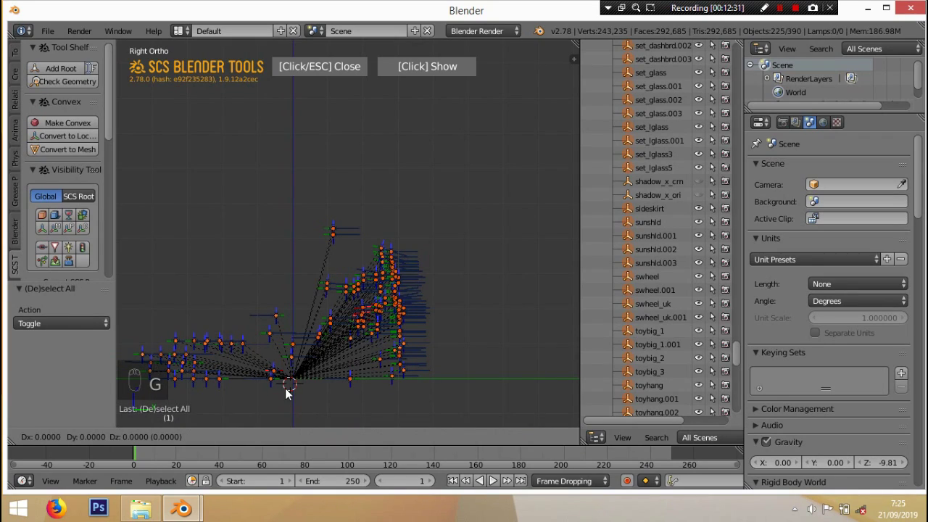
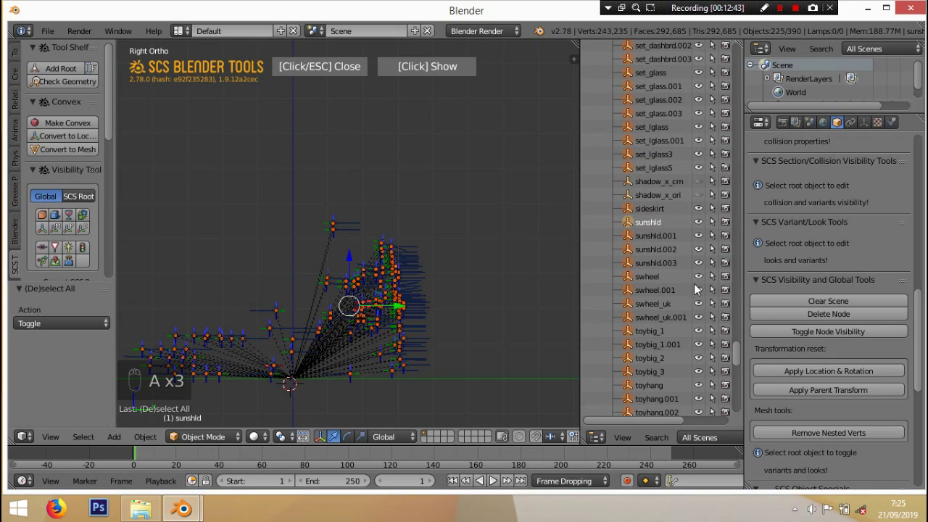
click(861, 324)
drag(861, 325, 439, 276)
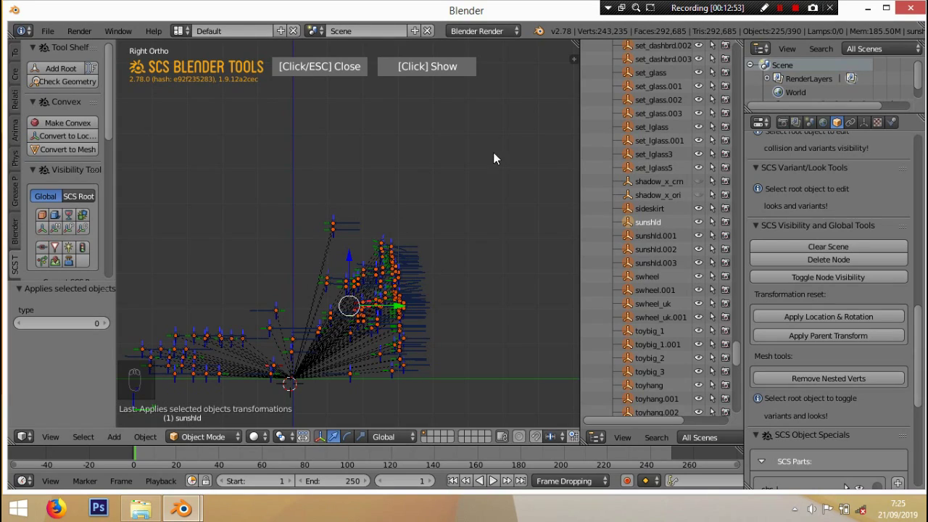
key(a)
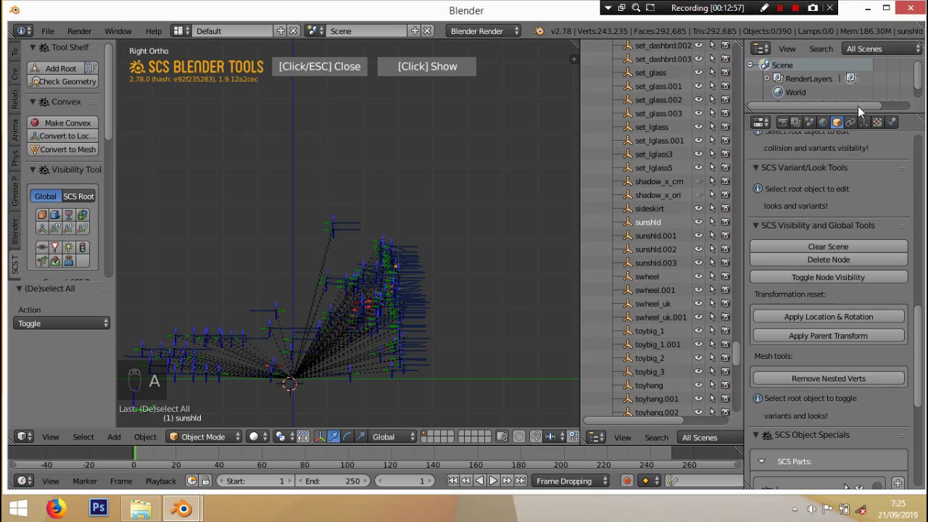